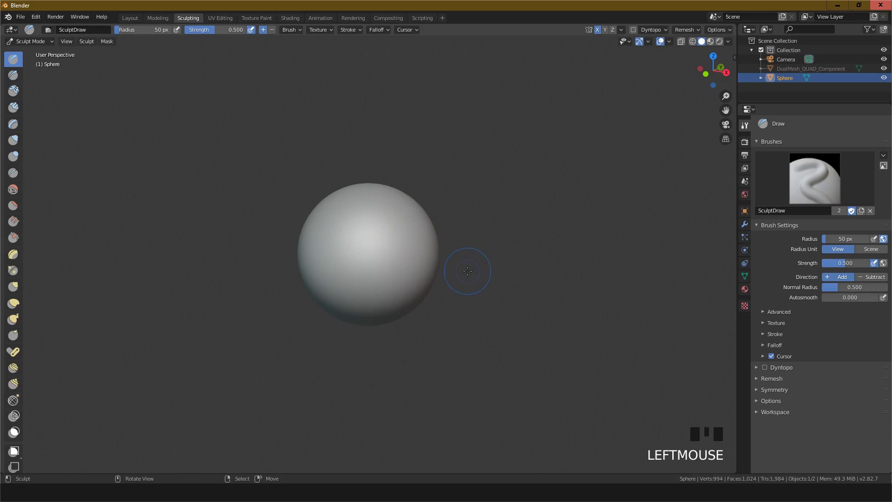
Step: View the sphere from Front Orthographic, then try the Clay and Layer sculpt brushes in turn
{"action": "key", "text": "KP_1"}
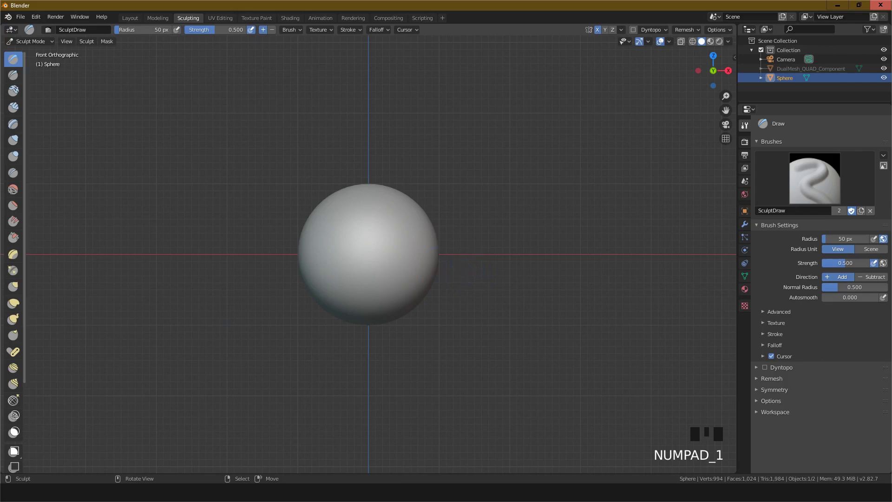
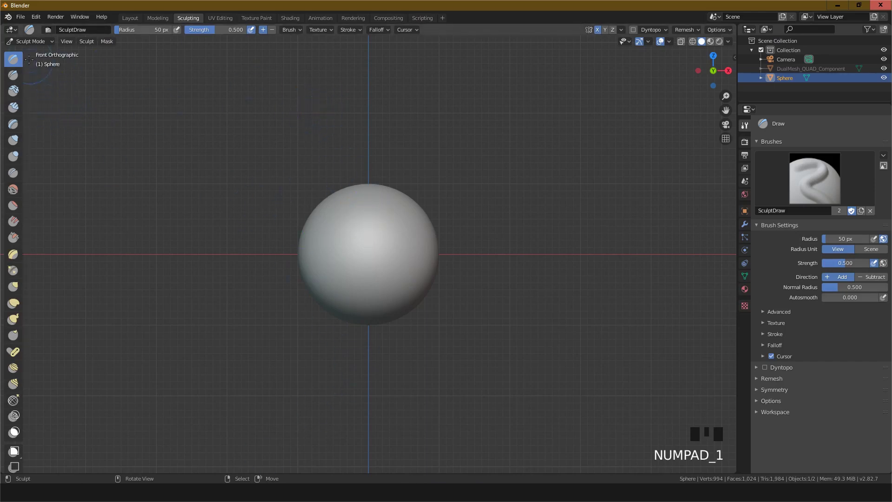
{"action": "left_click", "coordinate": [18, 73]}
{"action": "left_click", "coordinate": [16, 93]}
{"action": "left_click", "coordinate": [19, 111]}
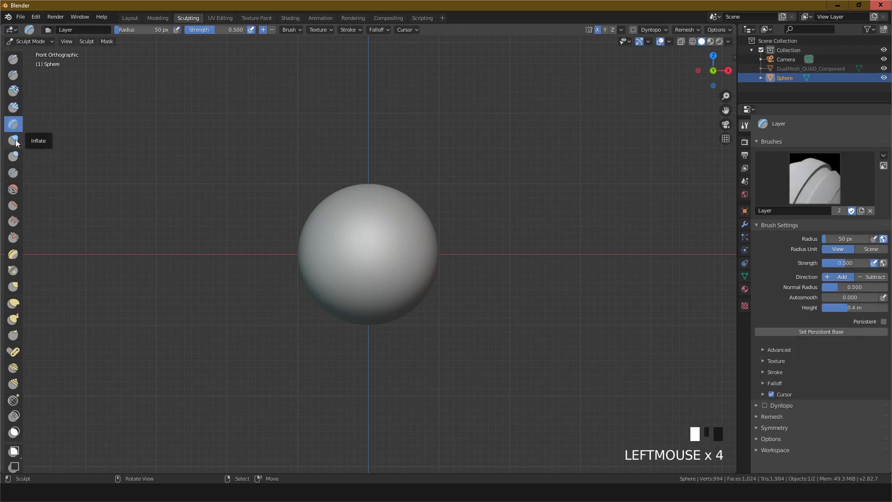
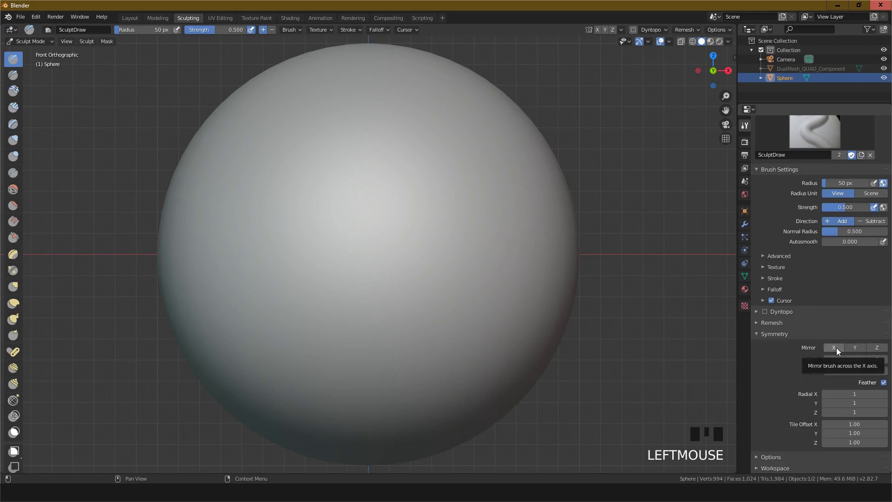
Step: Enable Mirror X symmetry for the Draw brush
{"action": "left_click", "coordinate": [602, 33]}
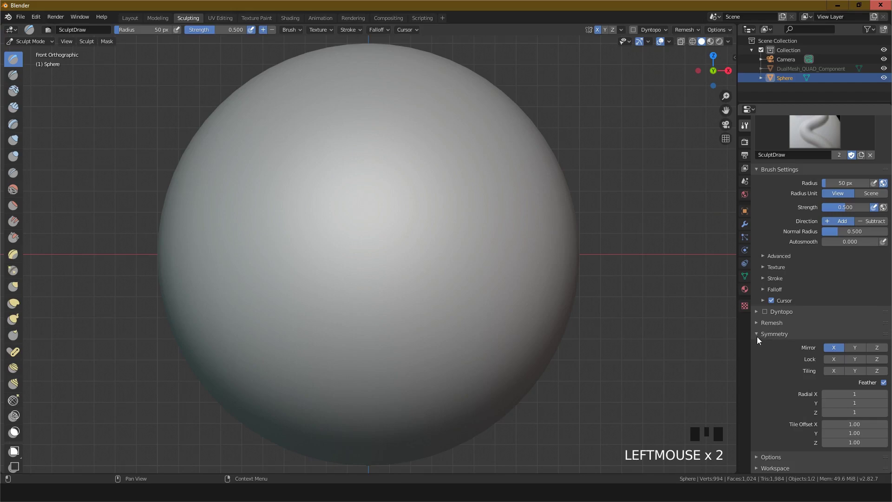
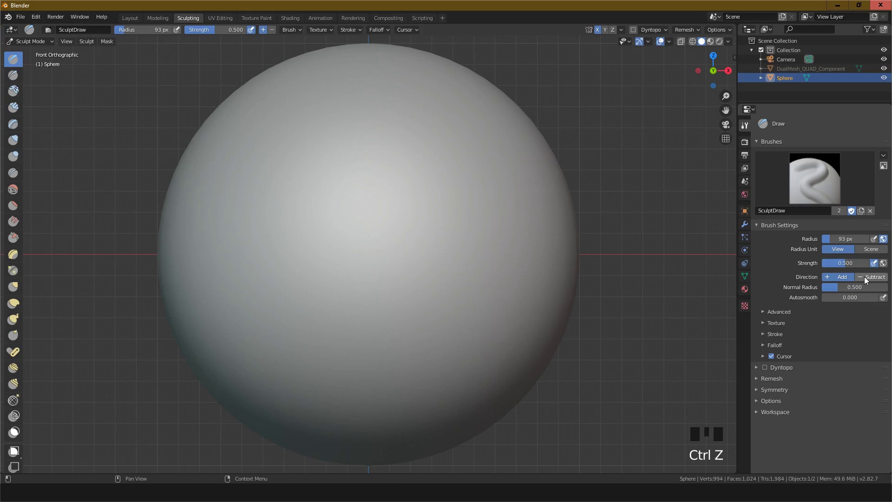
{"action": "left_click", "coordinate": [865, 280]}
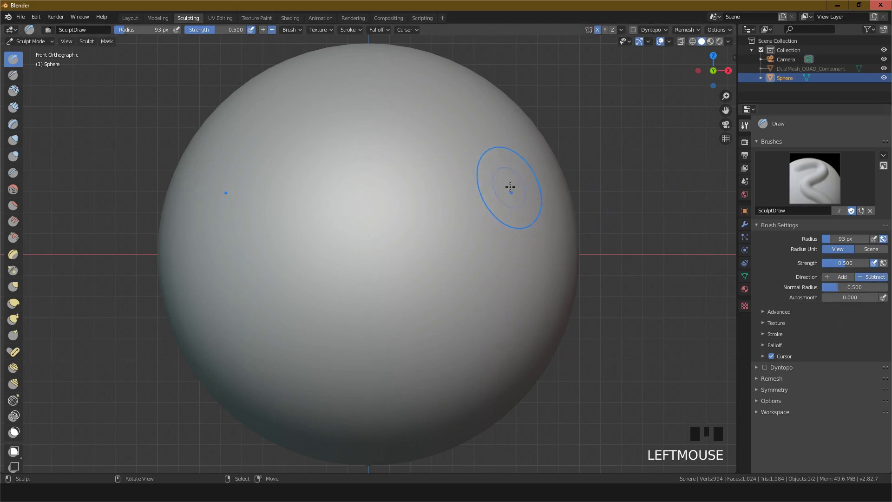
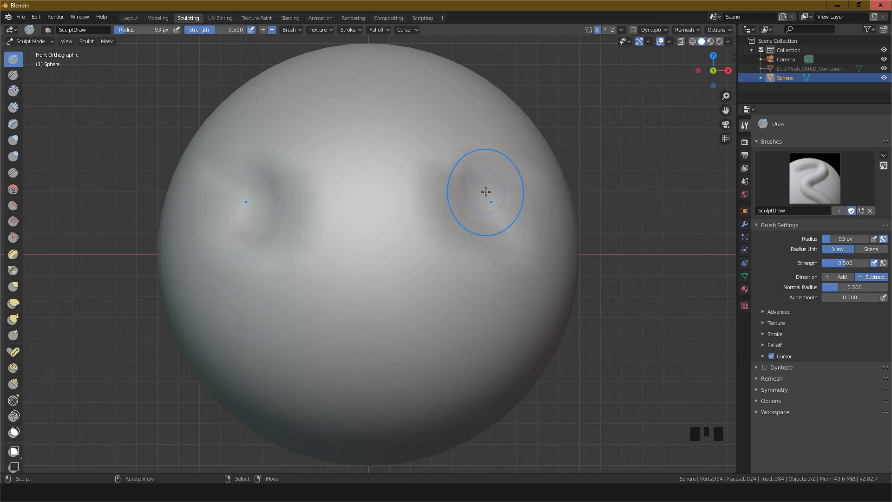
{"action": "key", "text": "ctrl+z"}
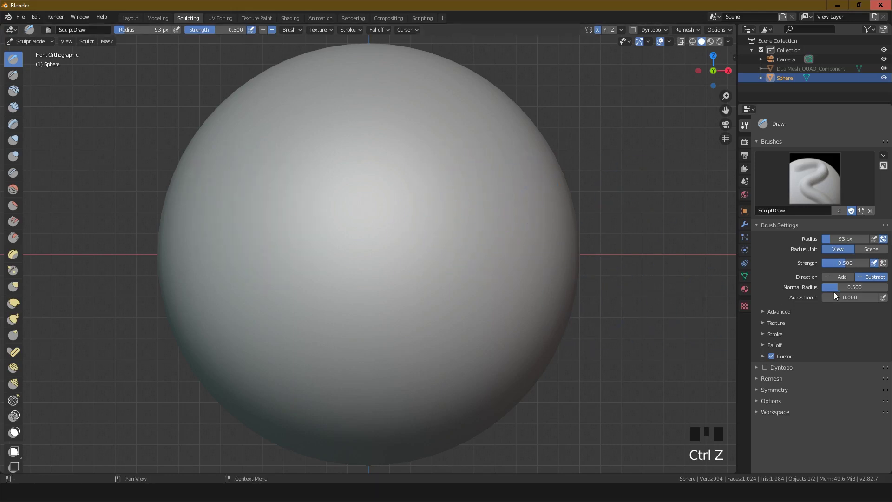
{"action": "left_click", "coordinate": [842, 280]}
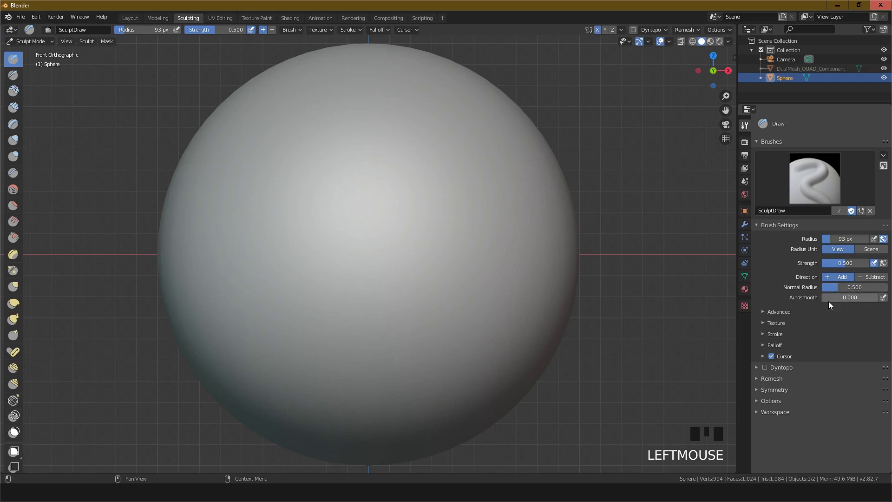
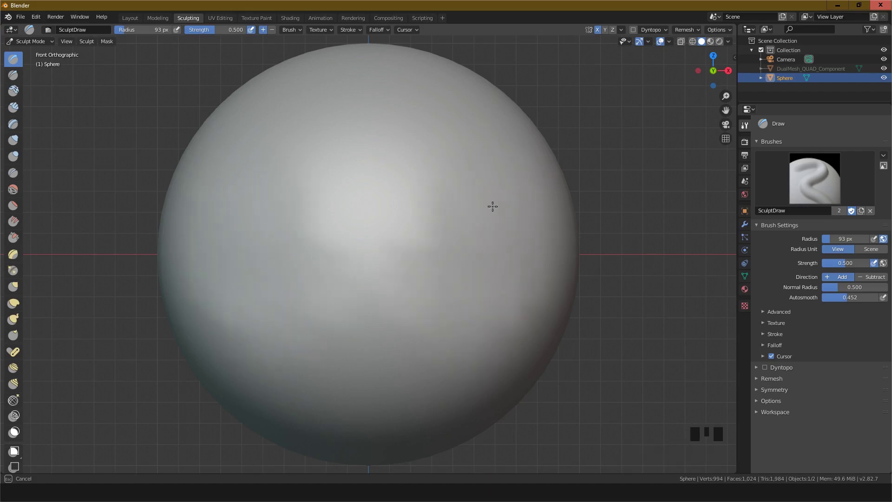
{"action": "key", "text": "ctrl+z"}
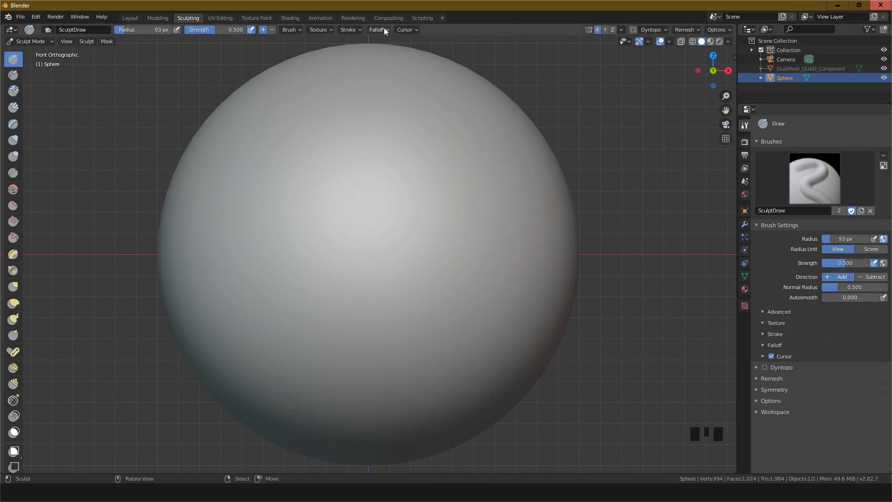
Step: Adjust the symmetry axis setting before switching to the Elastic Deform brush
{"action": "left_click", "coordinate": [597, 30]}
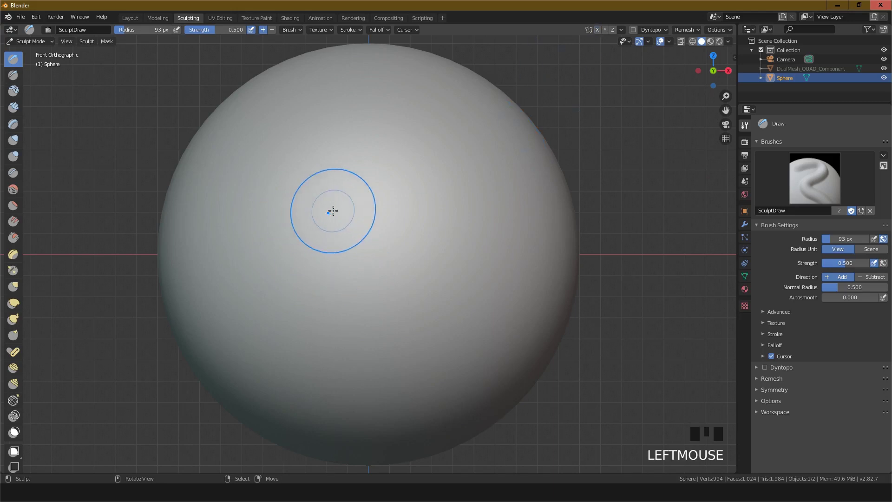
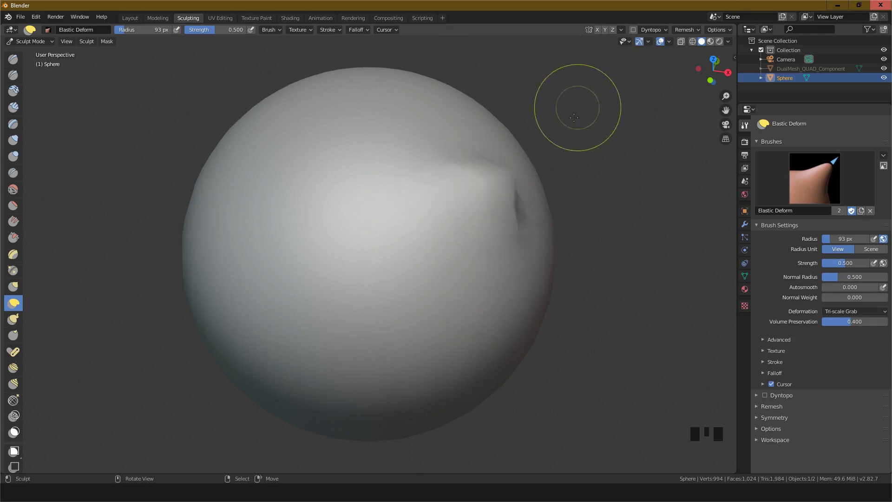
Step: Undo the elastic fold and toggle the X/Y/Z symmetry mirroring axes
{"action": "key", "text": "ctrl+z"}
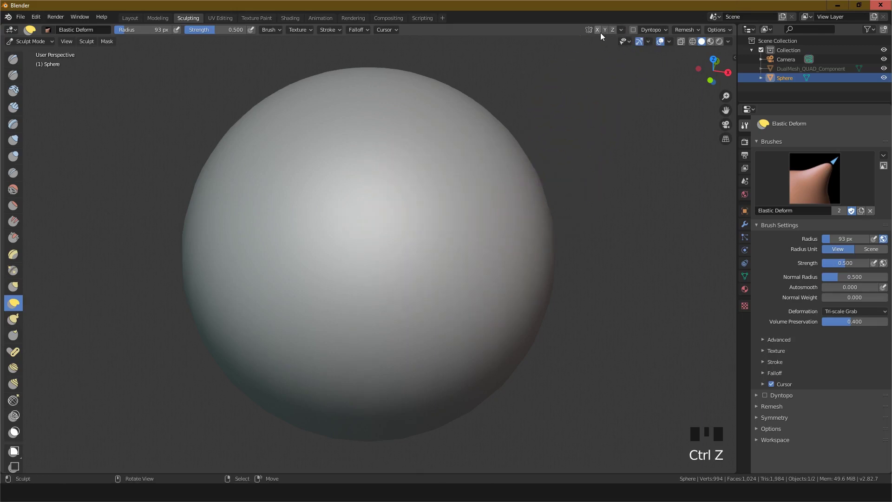
{"action": "left_click", "coordinate": [599, 34]}
{"action": "left_click", "coordinate": [606, 32]}
{"action": "left_click", "coordinate": [597, 33]}
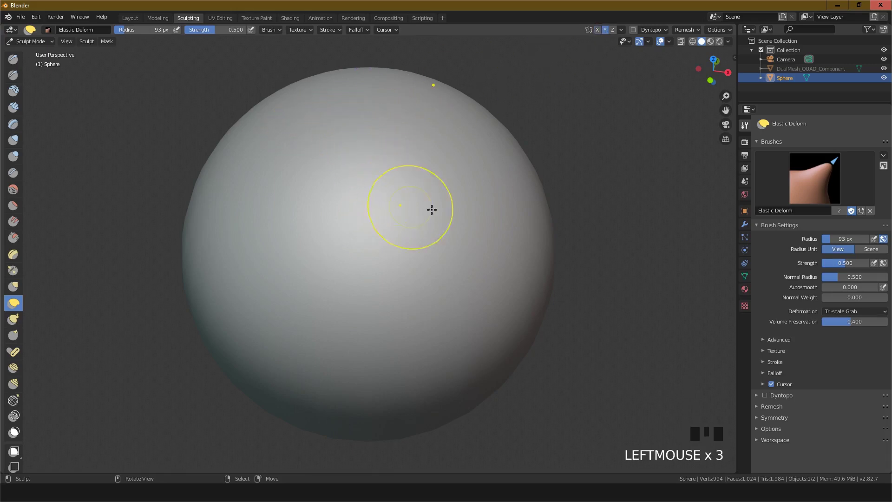
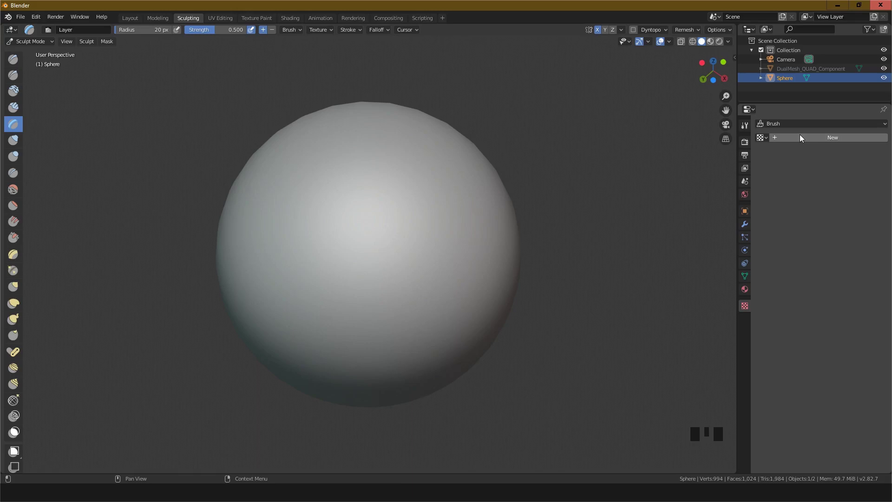
Step: Assign a new image texture from download.jpg to the Layer brush as a viewport stencil
{"action": "left_click_drag", "start_coordinate": [799, 137], "coordinate": [870, 280]}
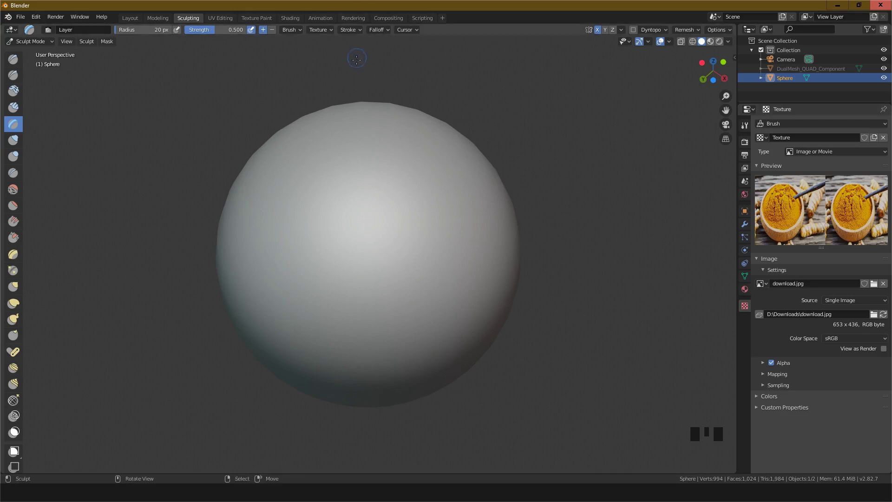
{"action": "left_click_drag", "start_coordinate": [330, 29], "coordinate": [344, 64]}
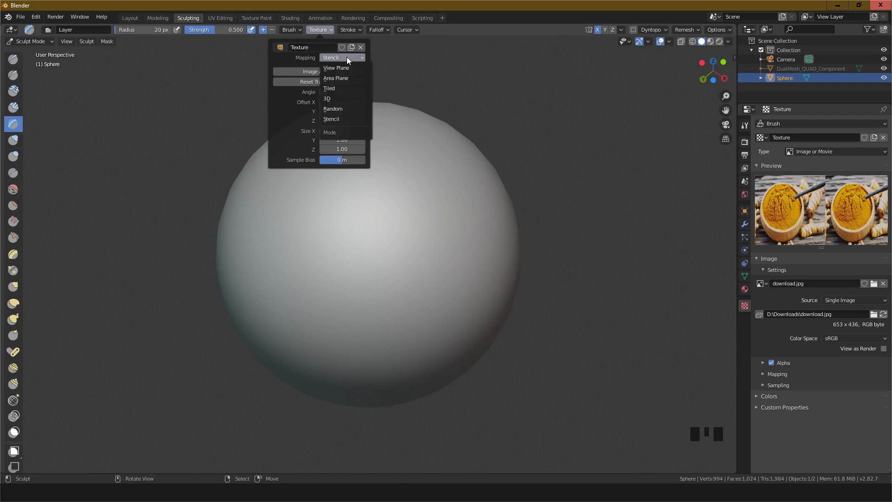